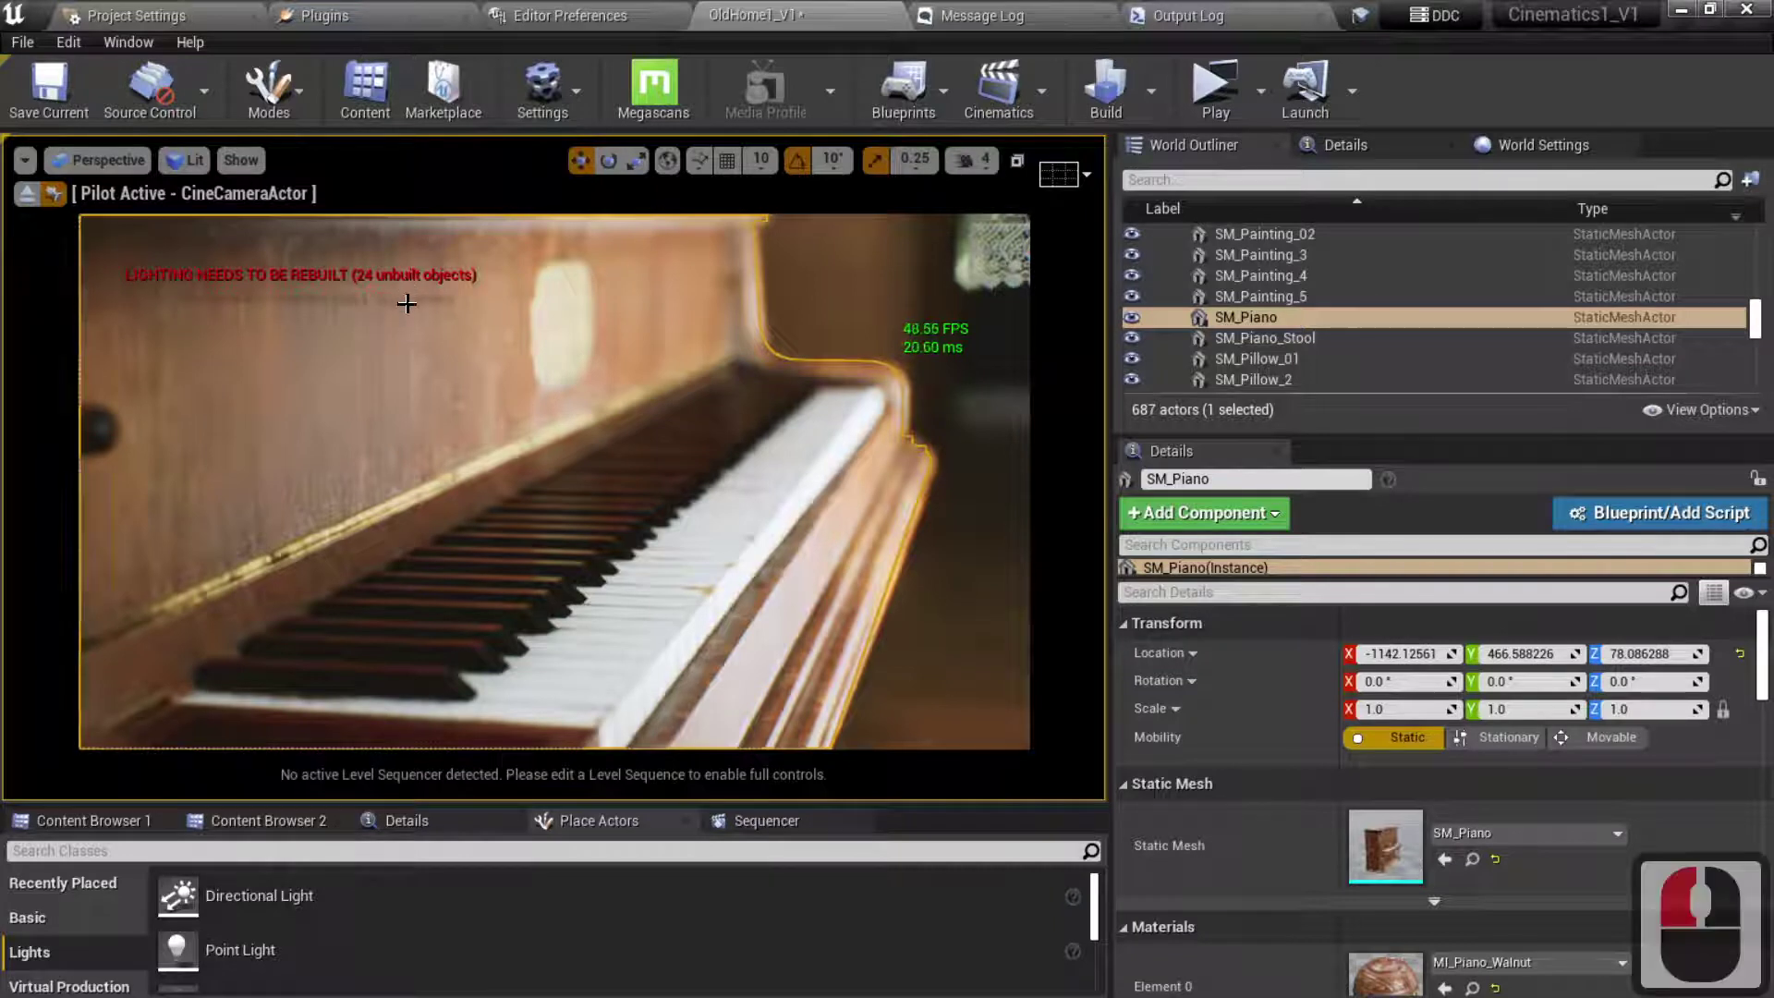
Step: Hide on-screen messages with L, then begin the 'enablea' console command to restore them
key(l)
click(407, 303)
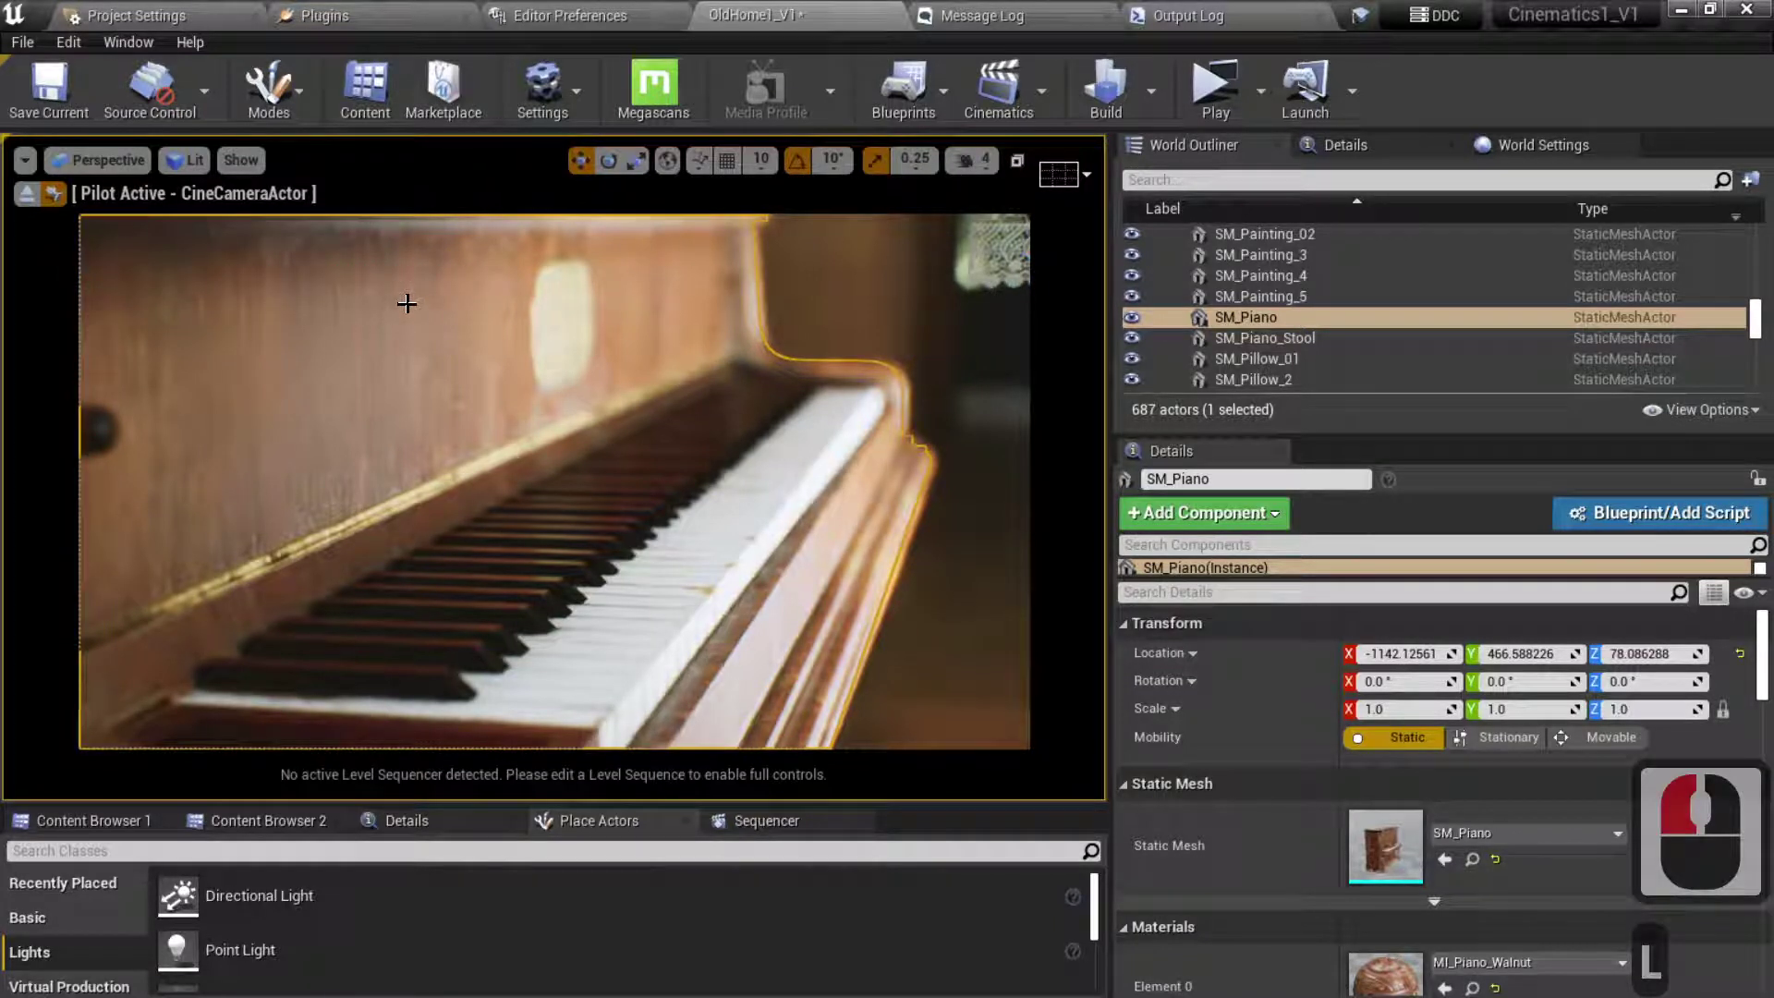
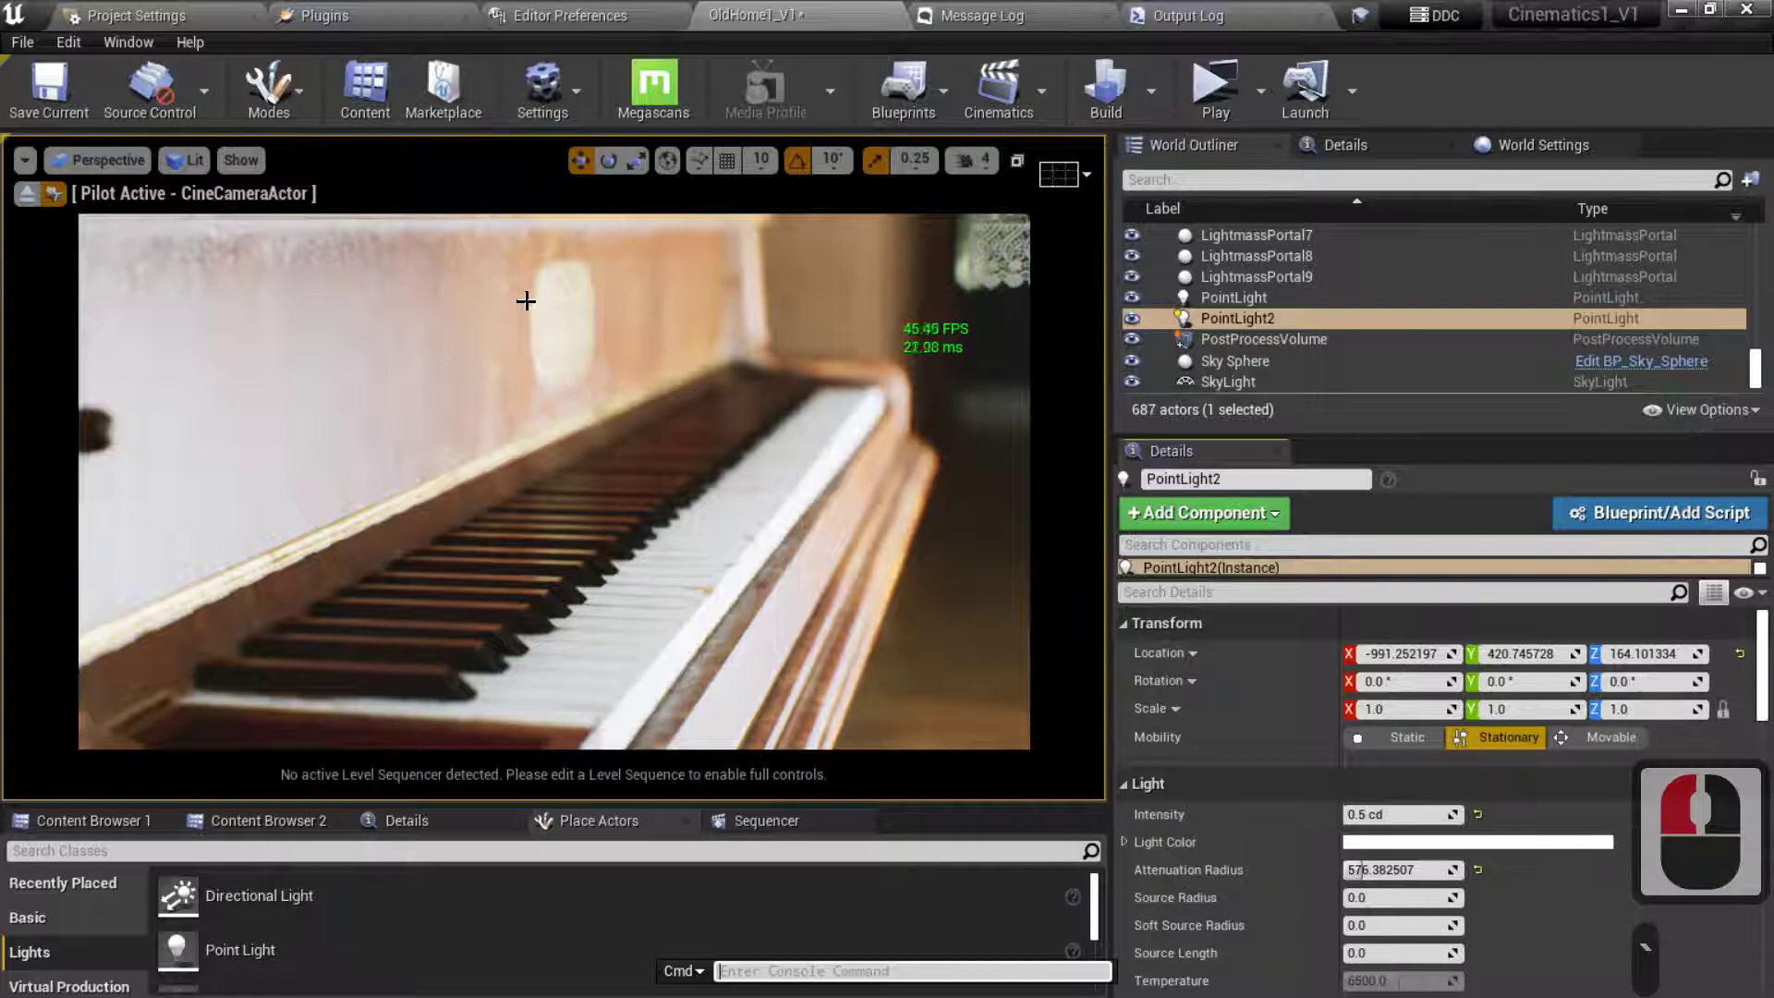
text(nablea)
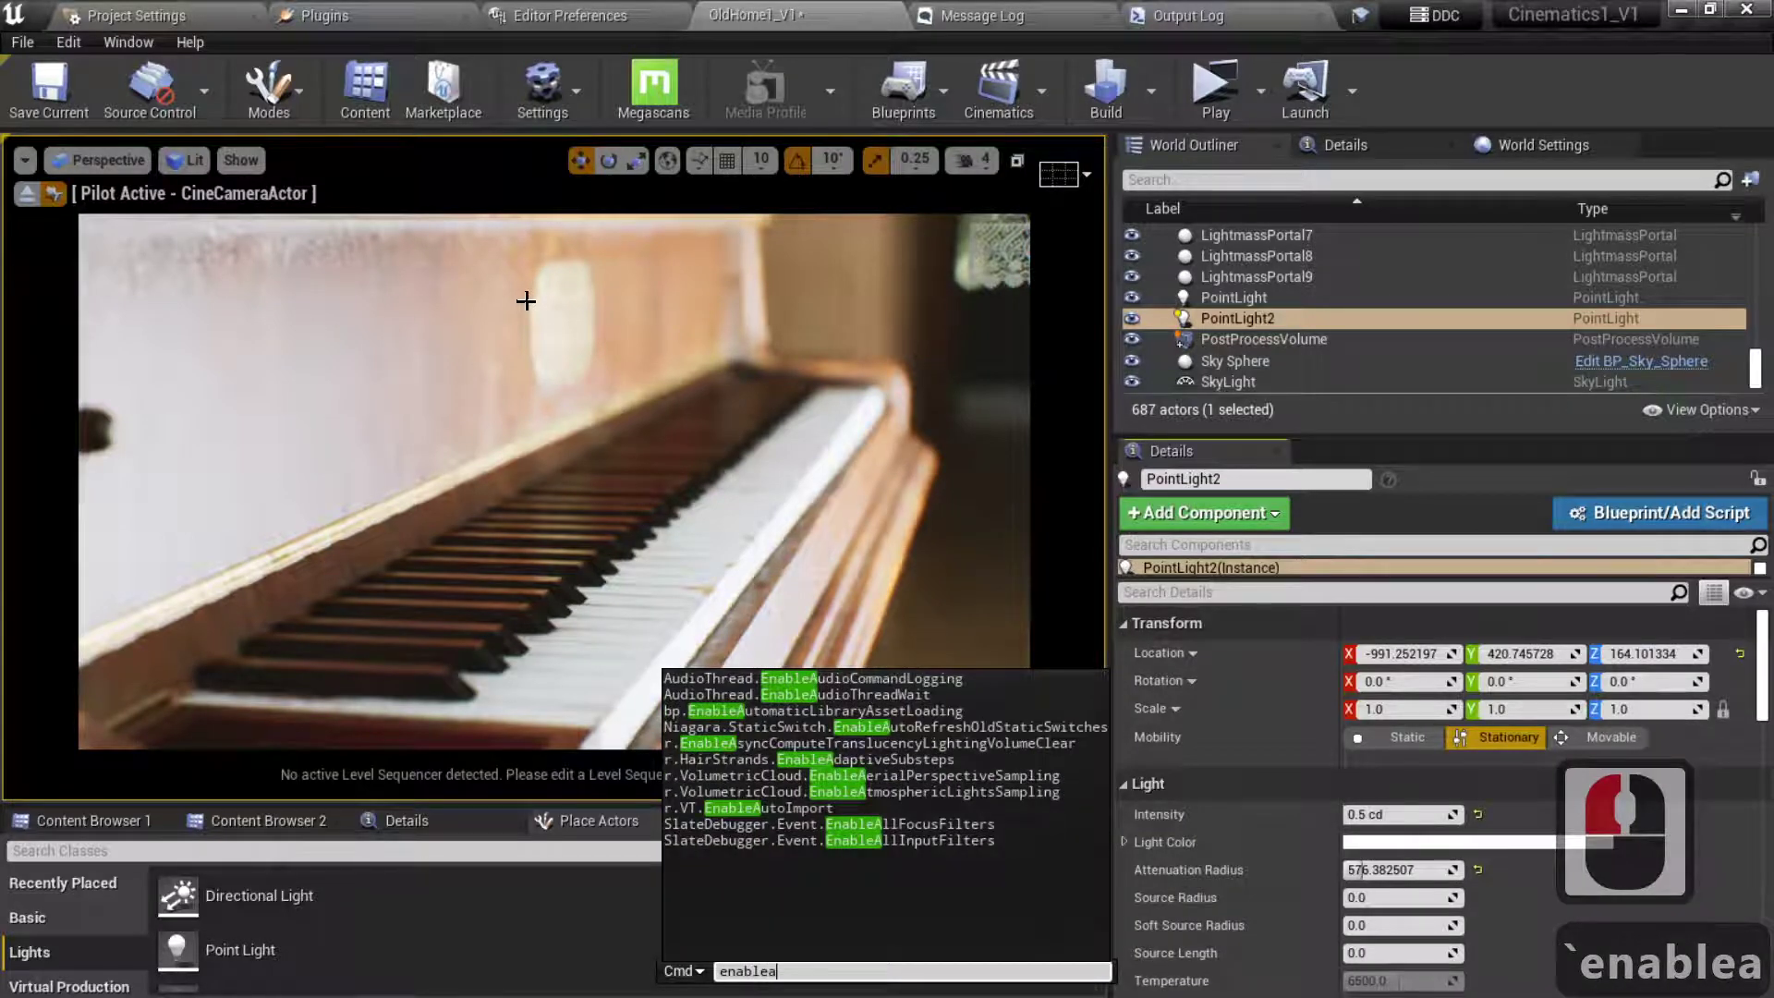
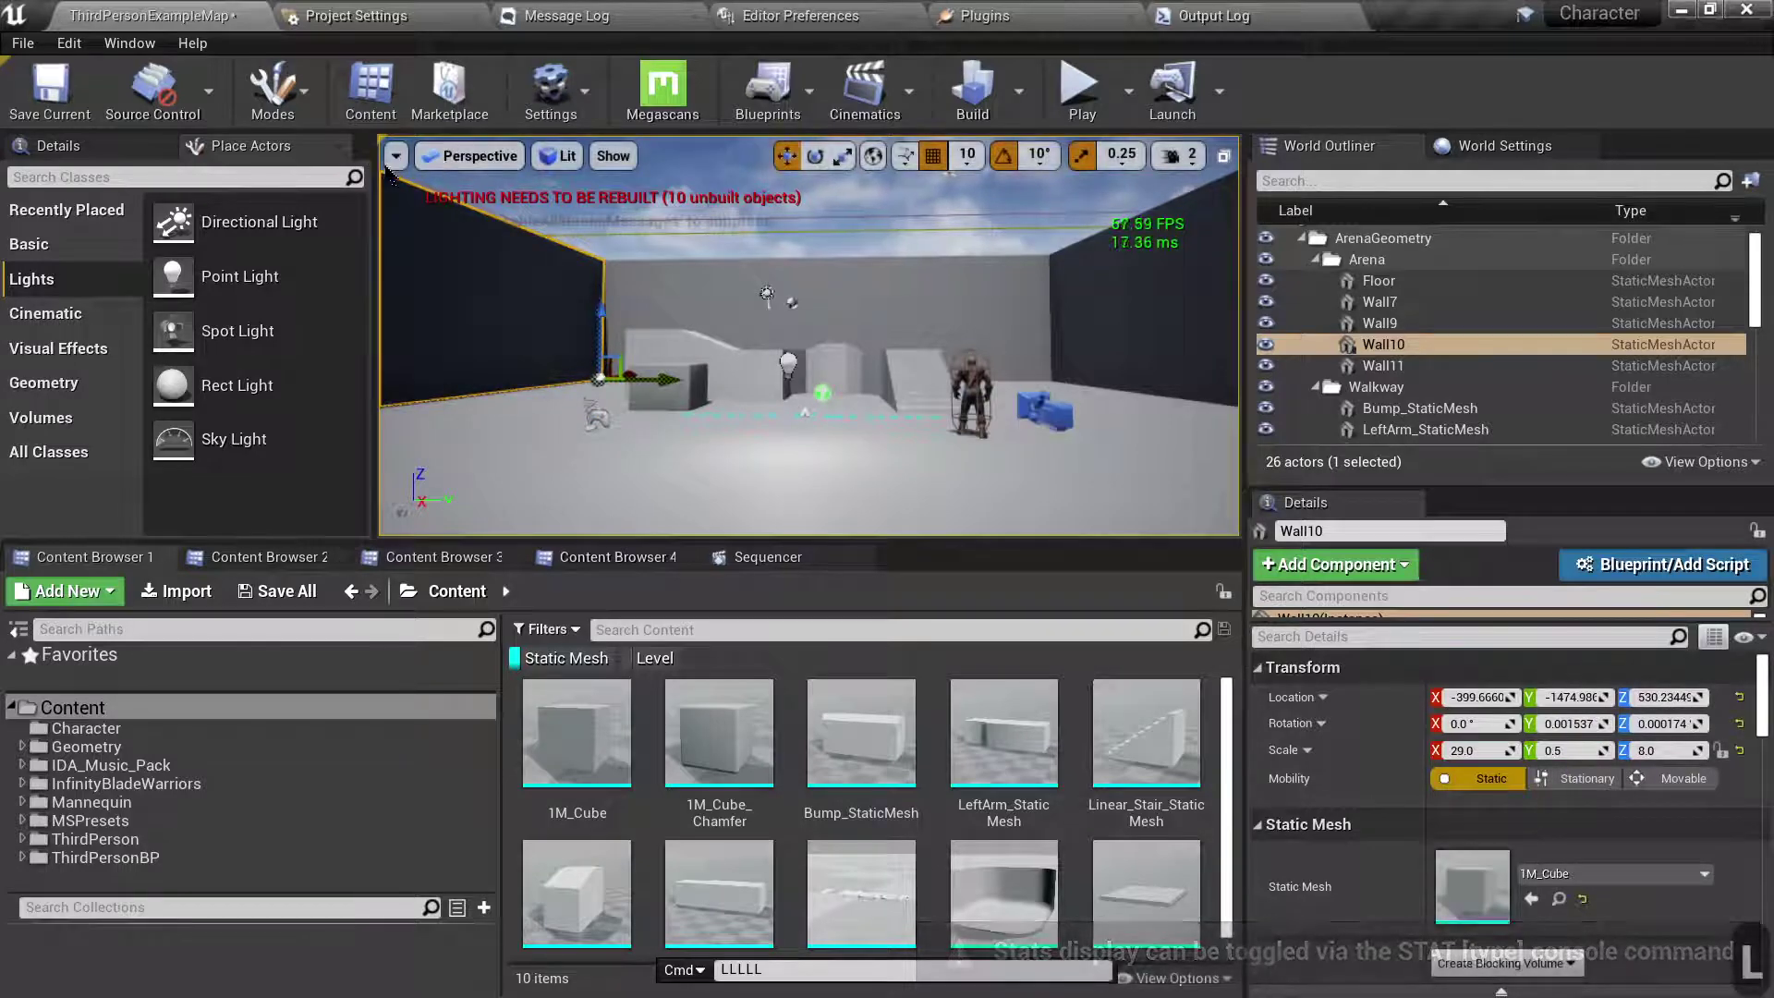
Step: Drag across the viewport options area toward the Show Stats and Show FPS toggles
drag(402, 164, 557, 300)
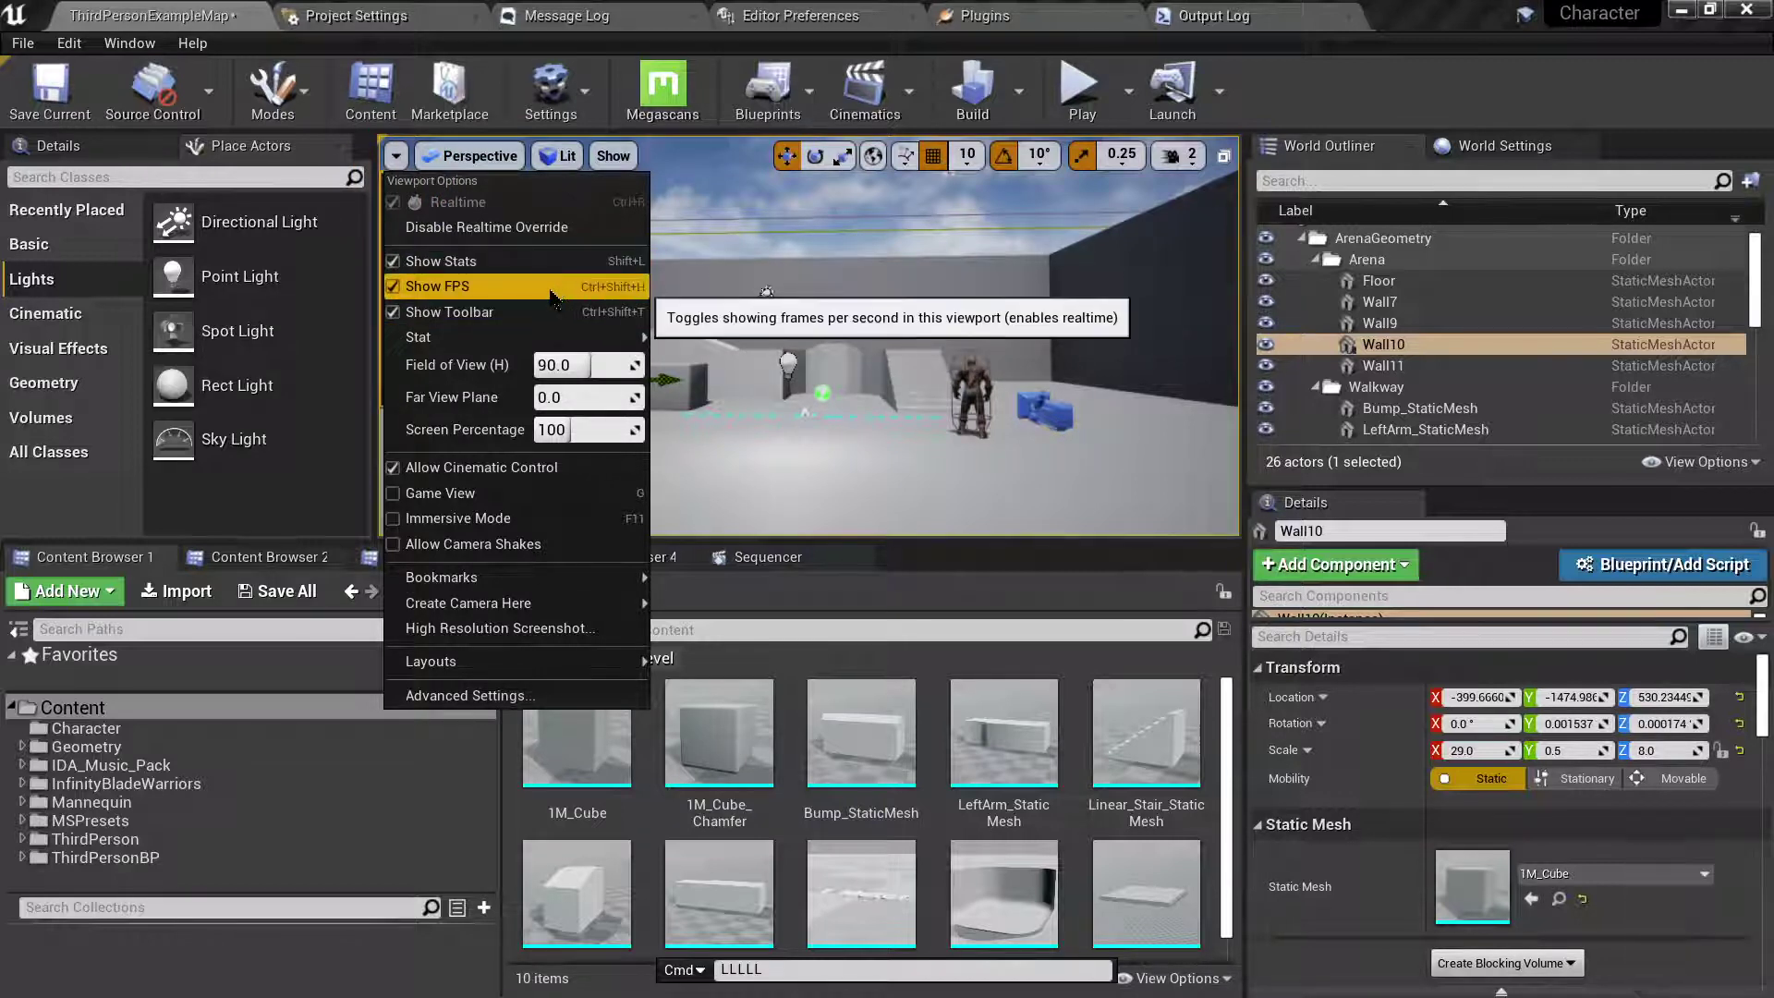